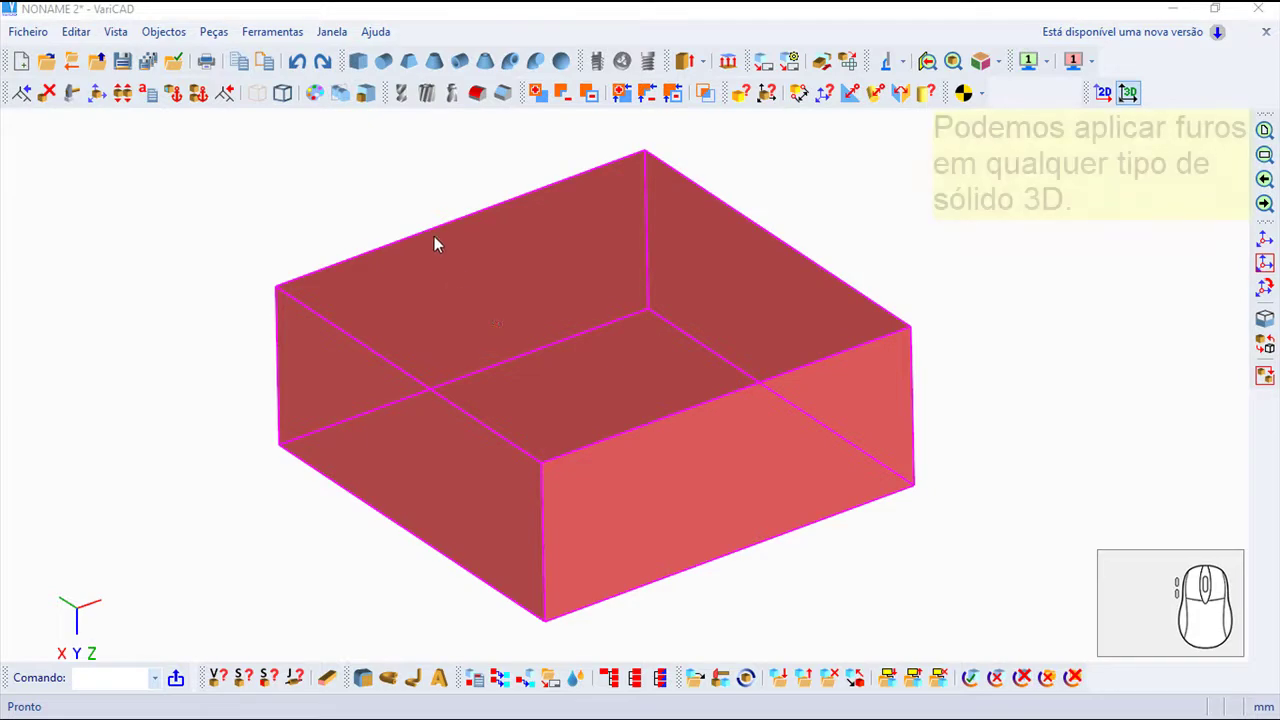
# - Start the Furo (cylindrical hole) command from the solids boolean operations menu
pyautogui.click(178, 32)
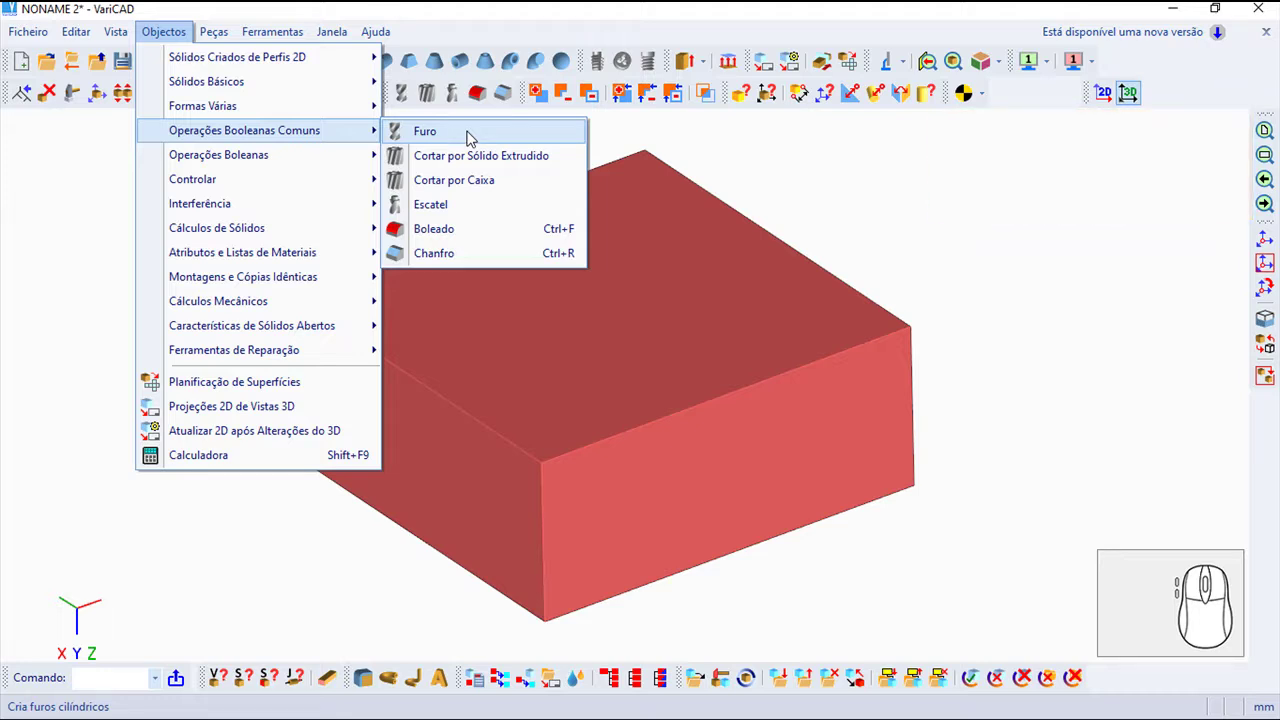
pyautogui.click(470, 141)
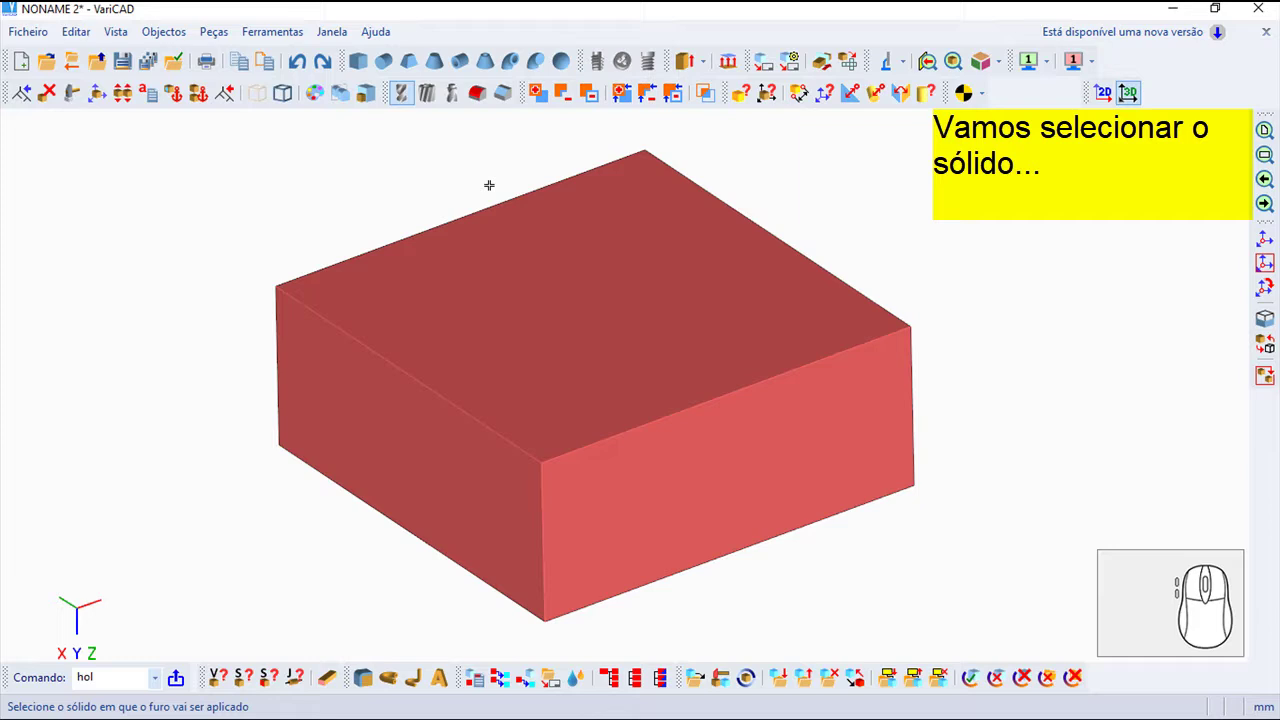
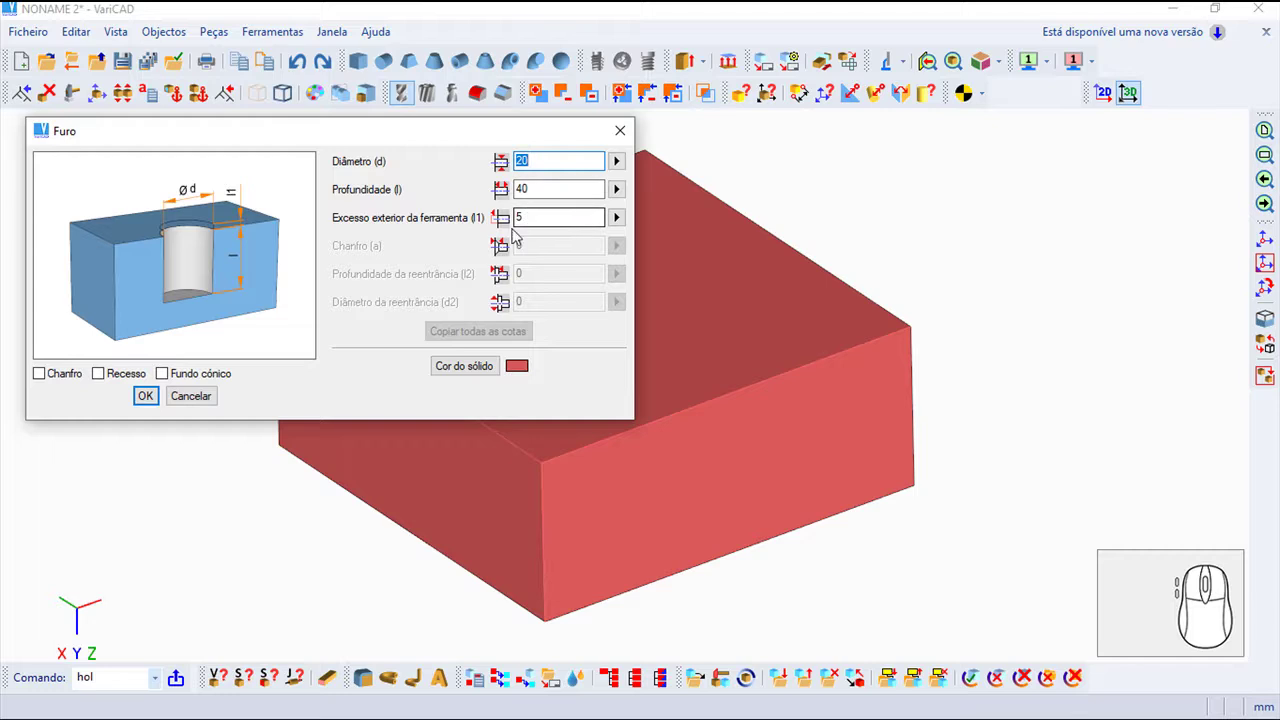
# - Try the recess, conical bottom and chamfer options, then leave the hole plain with a flat bottom
pyautogui.click(162, 385)
pyautogui.click(107, 373)
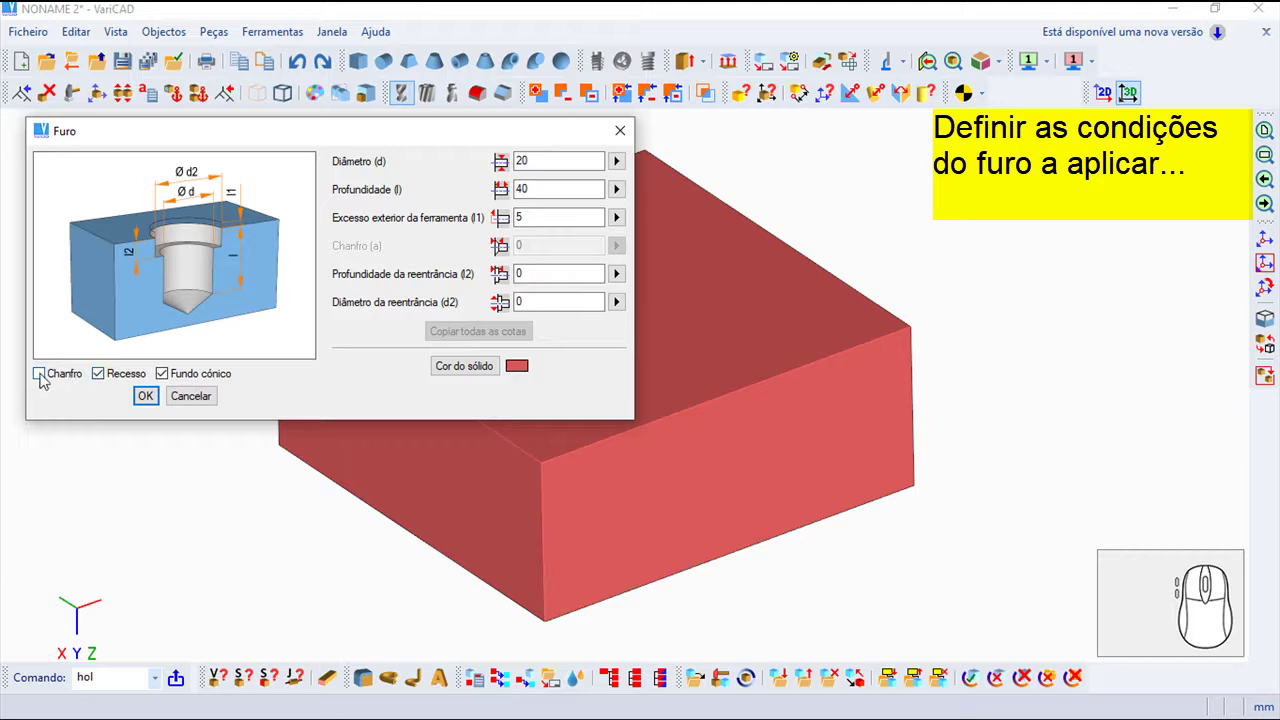
pyautogui.click(42, 379)
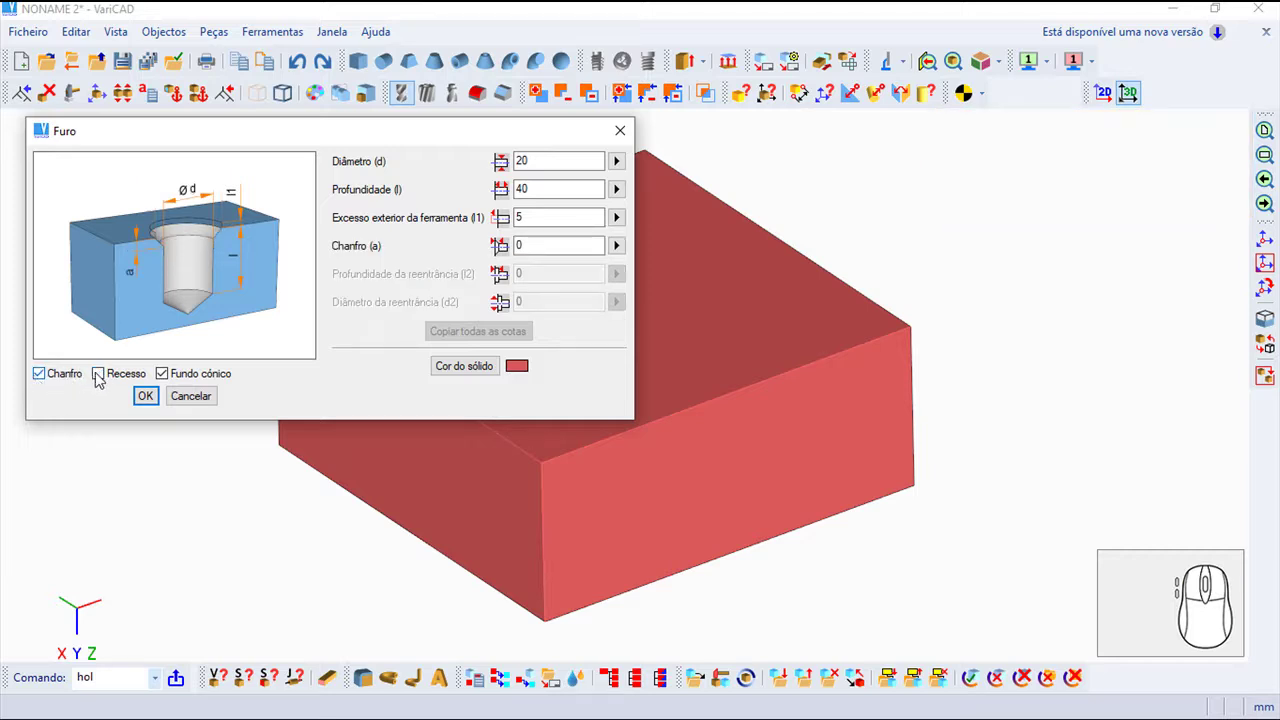
pyautogui.click(47, 376)
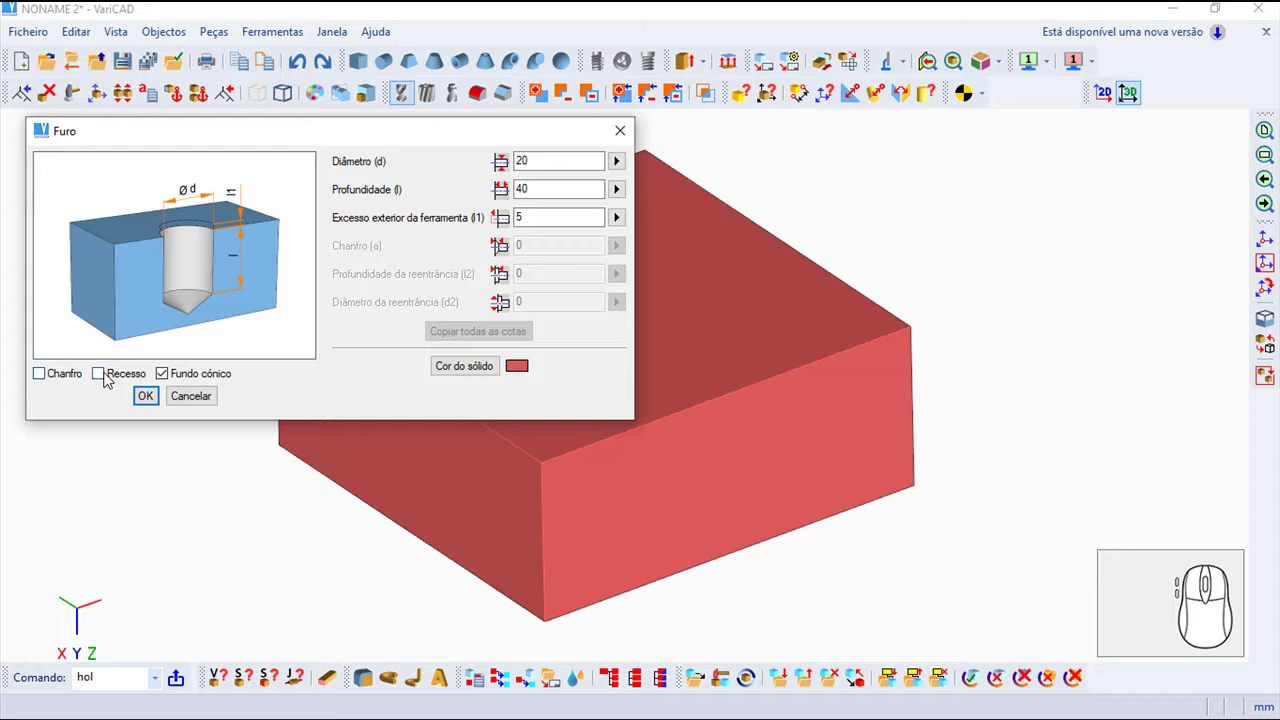
pyautogui.click(163, 382)
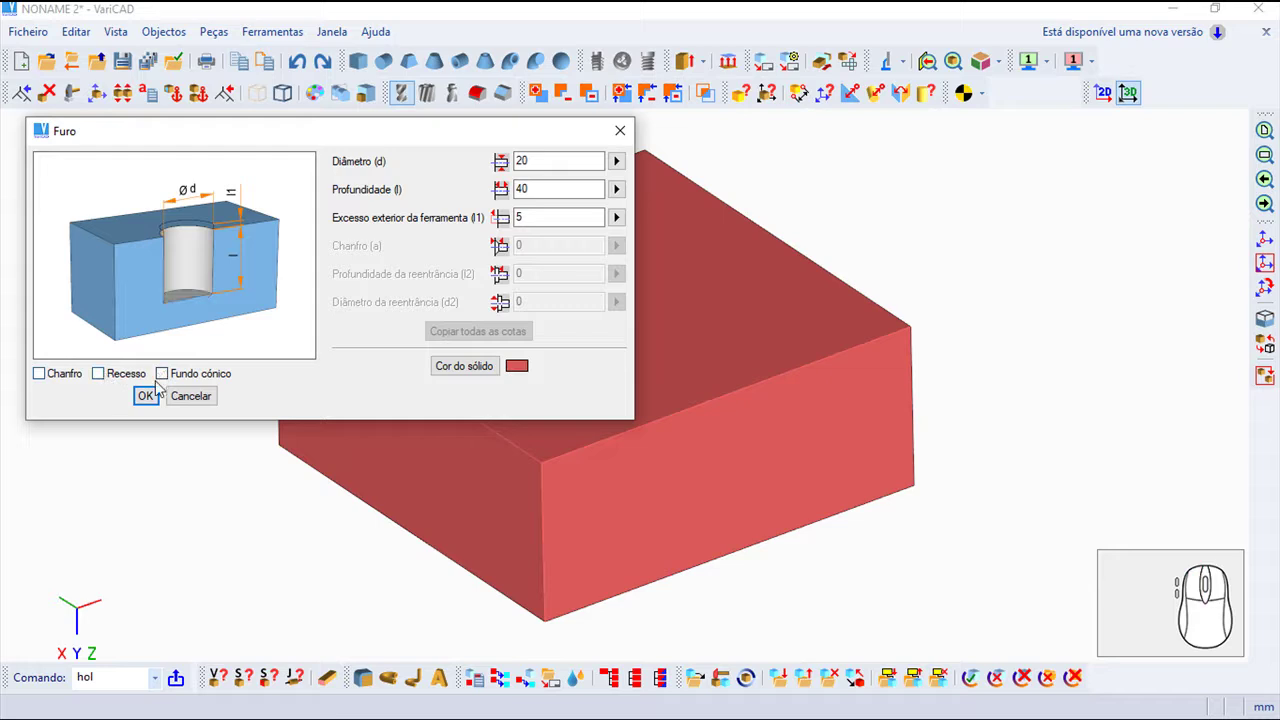